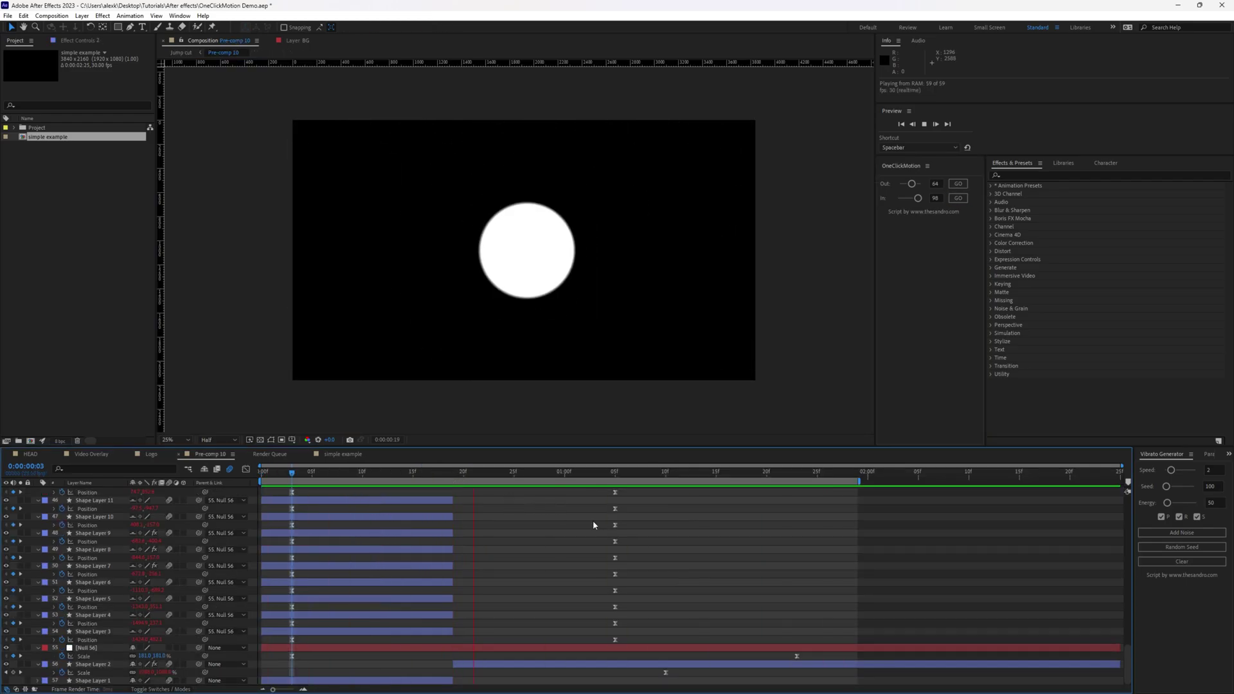
- Select all shape layers to reveal their Position keyframes for the speed graph
{"action": "key", "text": "ctrl+a"}
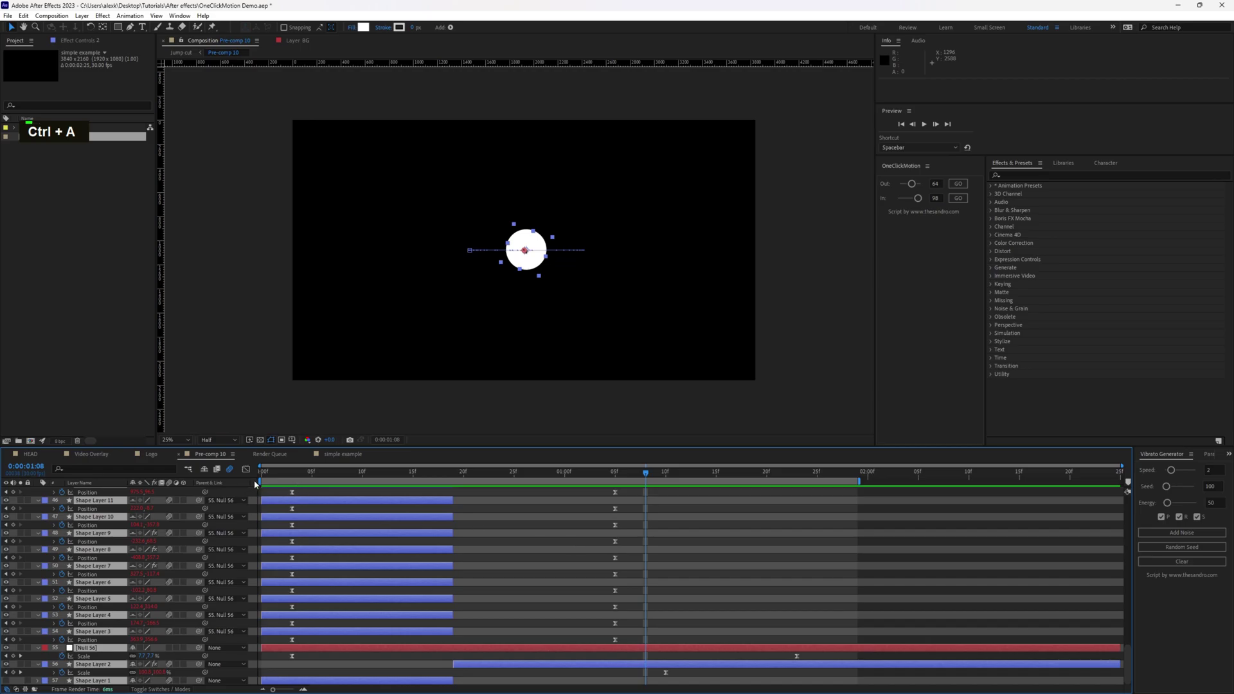